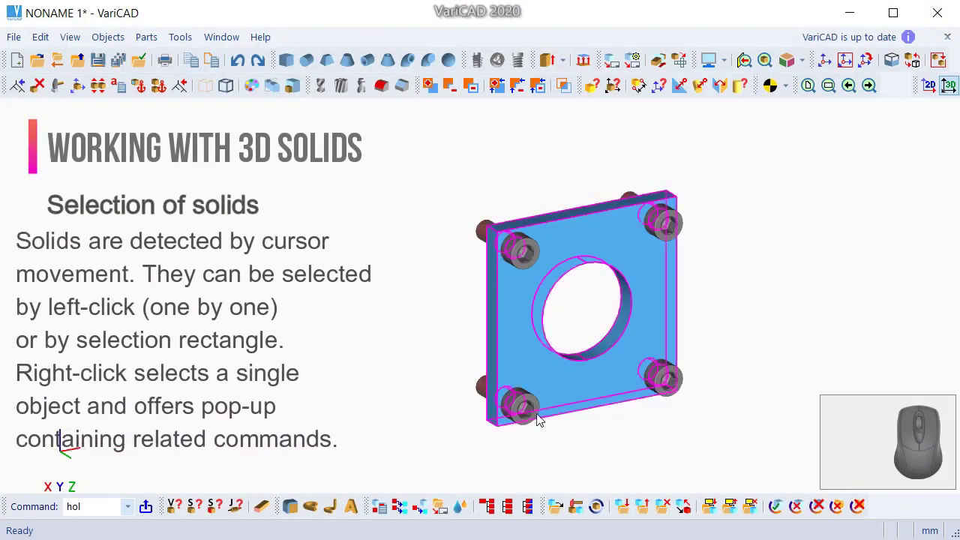
- Select the two lower bolts, clear them, then window-select all four bolts and clear again
{"action": "left_click", "coordinate": [572, 419]}
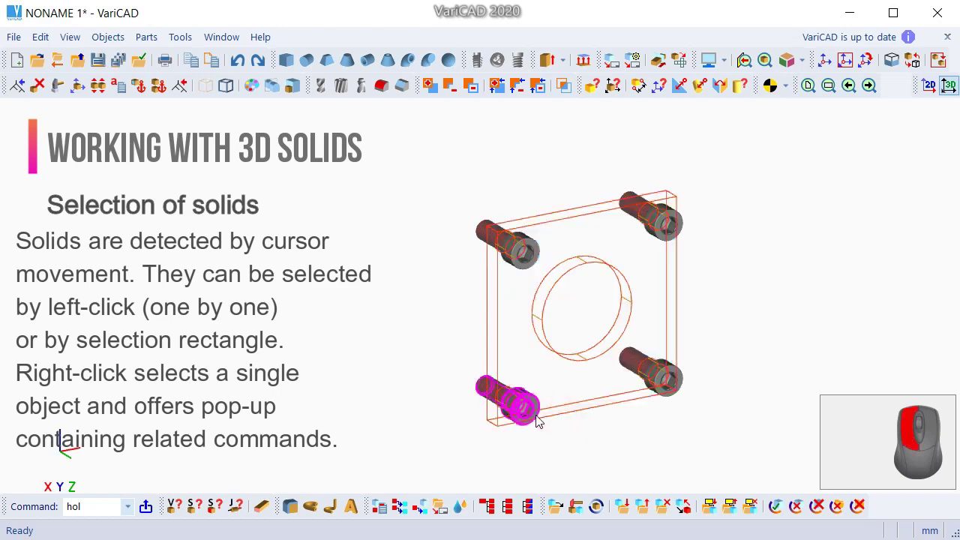
{"action": "left_click", "coordinate": [541, 422]}
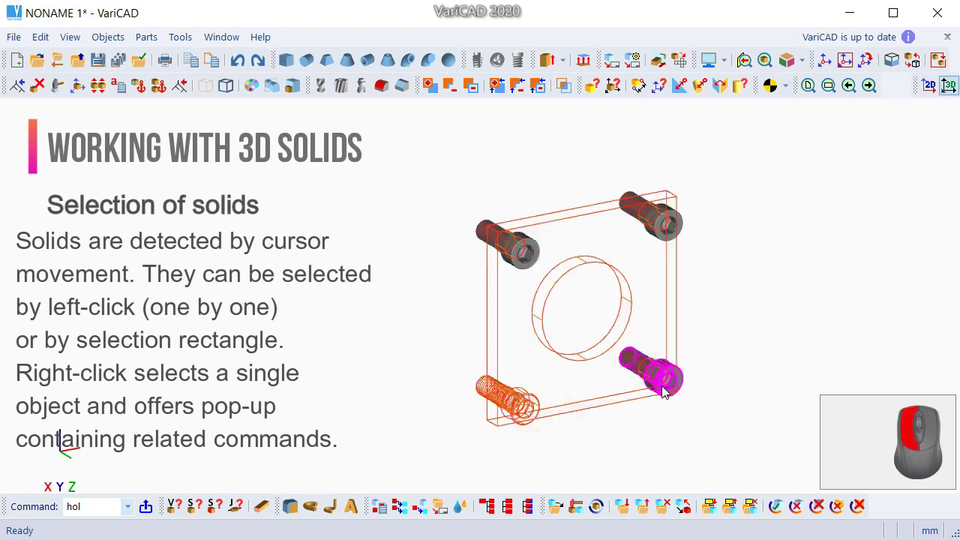
{"action": "left_click", "coordinate": [665, 389]}
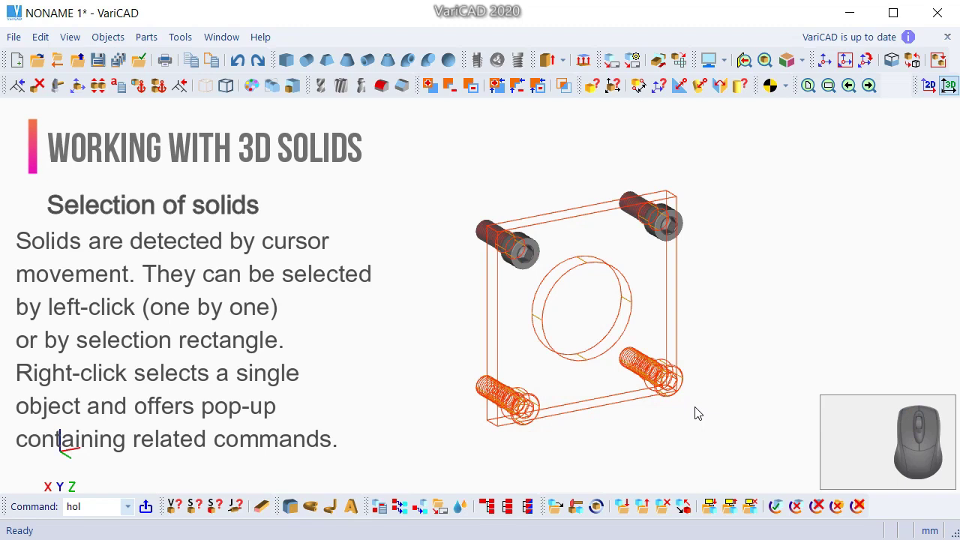
{"action": "key", "text": "Escape"}
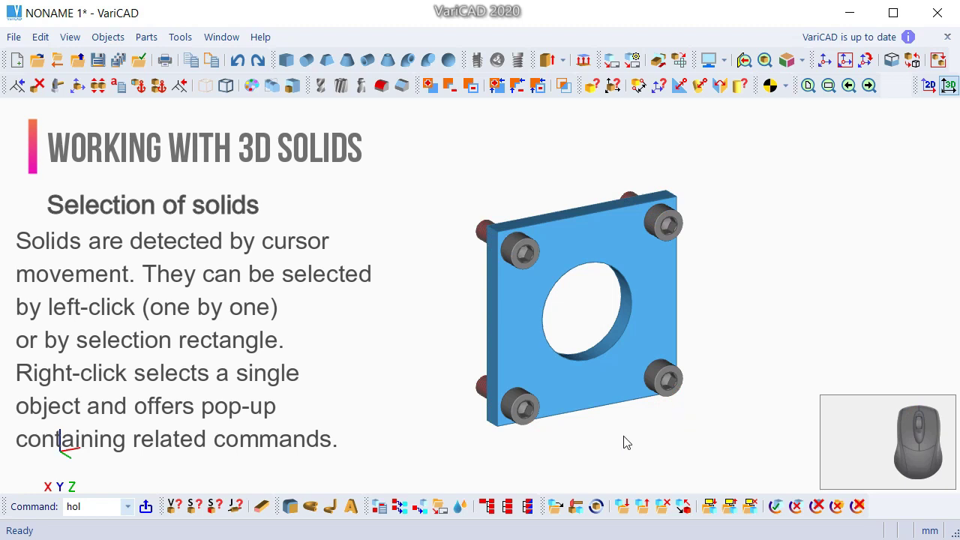
{"action": "left_click_drag", "start_coordinate": [457, 451], "coordinate": [753, 158]}
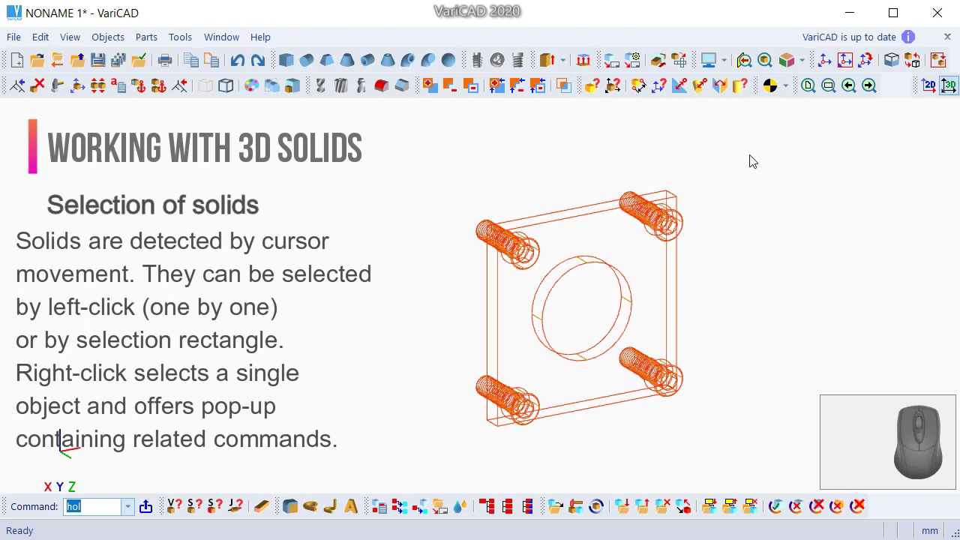
{"action": "key", "text": "Escape"}
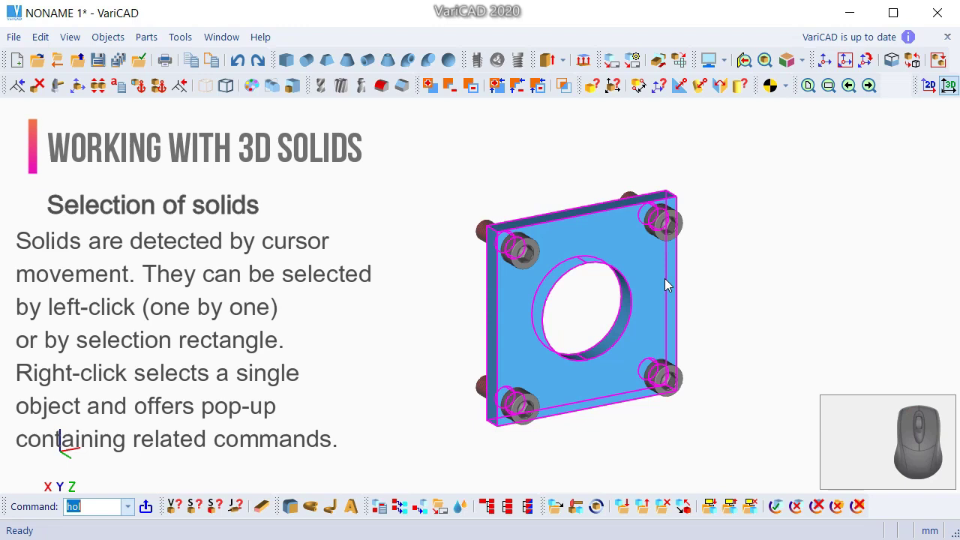
- Show the plate solid's command list, the 3D selection options and selecting solids by name or attributes
{"action": "right_click", "coordinate": [659, 282]}
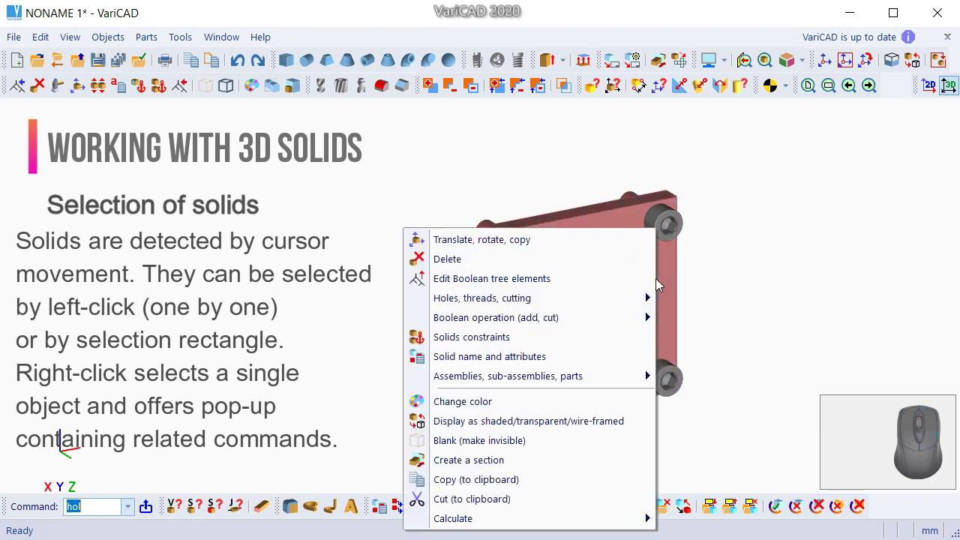
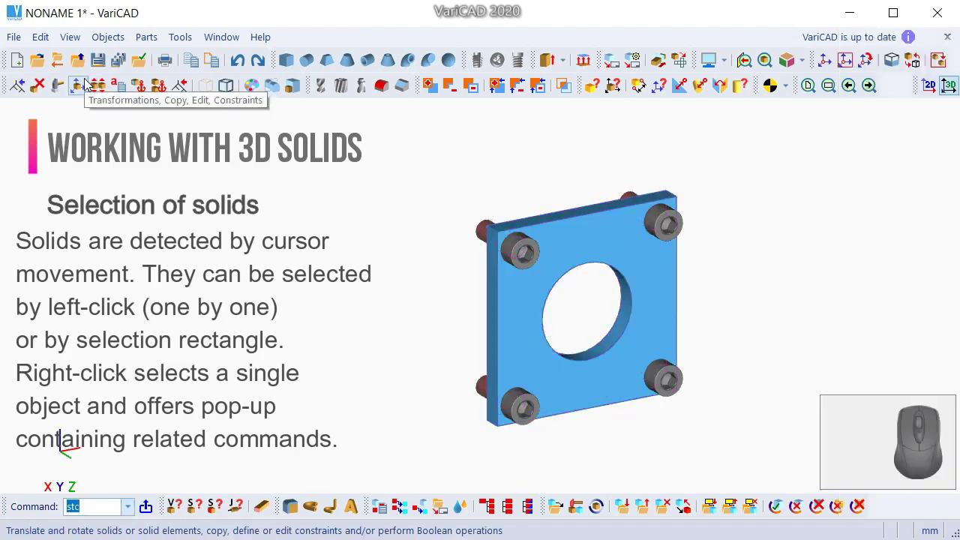
{"action": "left_click", "coordinate": [91, 83]}
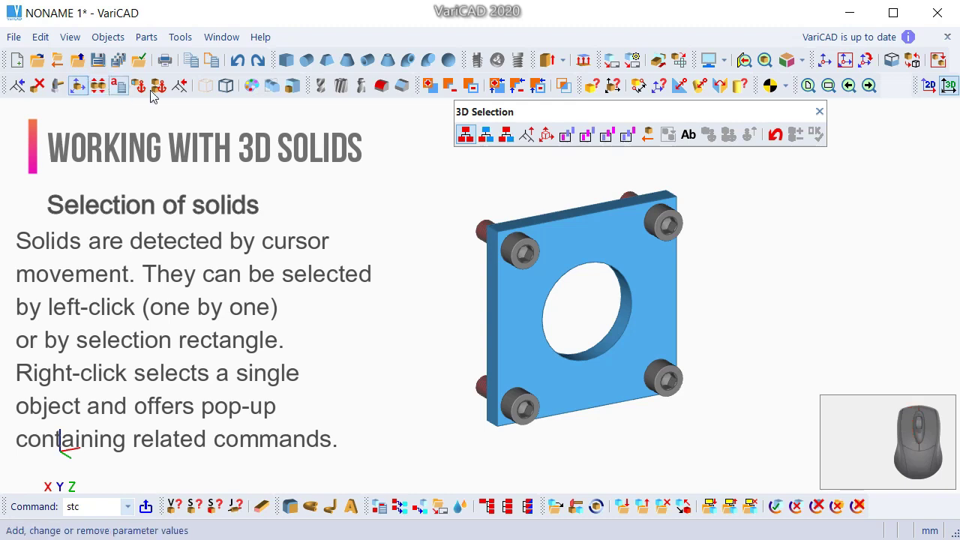
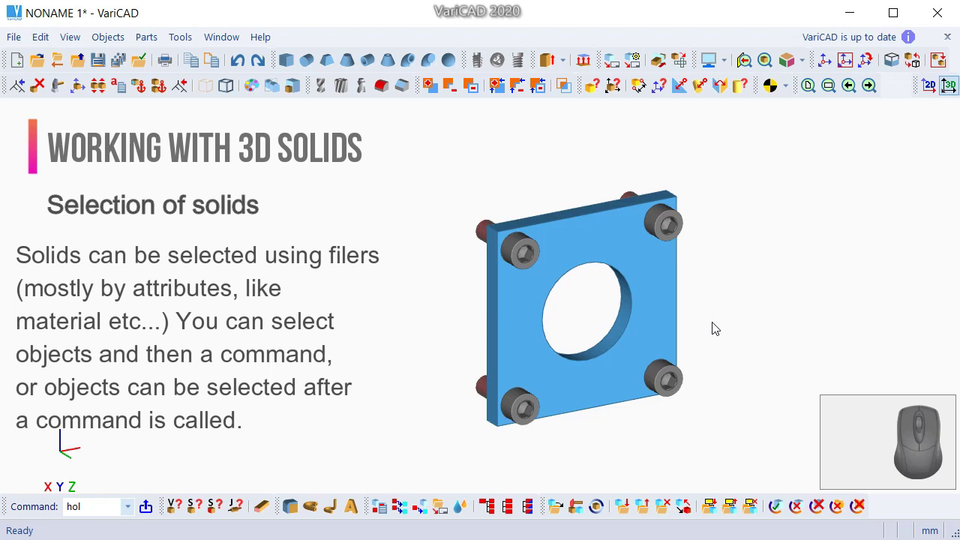
{"action": "right_click", "coordinate": [691, 150]}
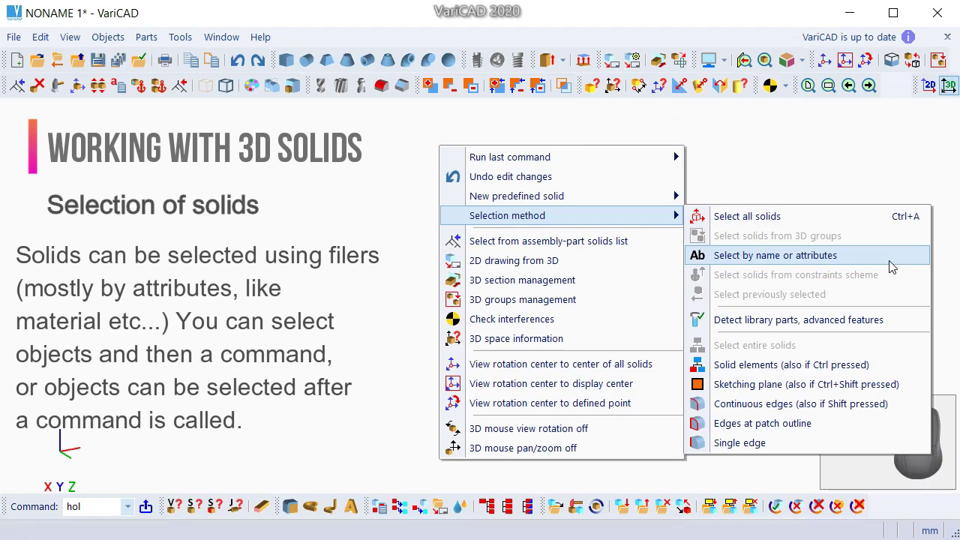
{"action": "left_click", "coordinate": [896, 266]}
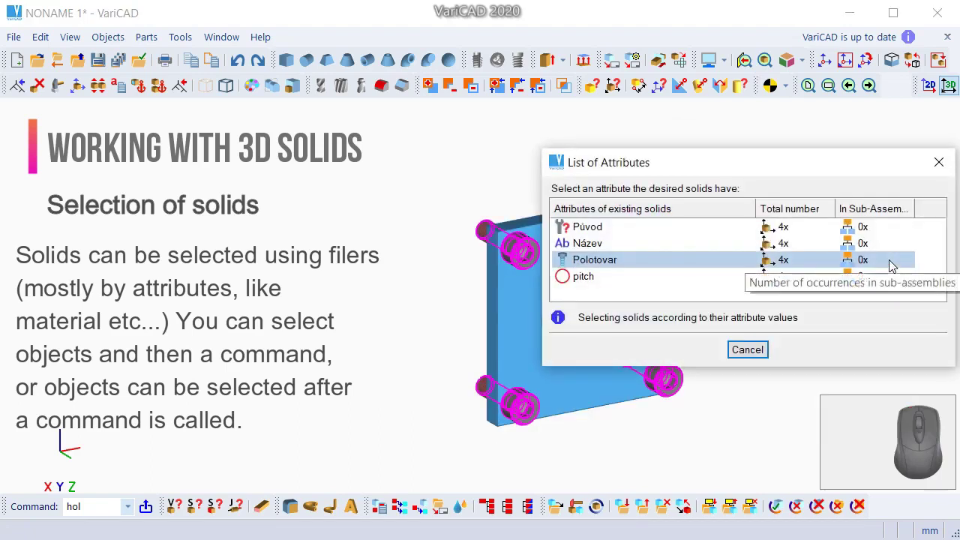
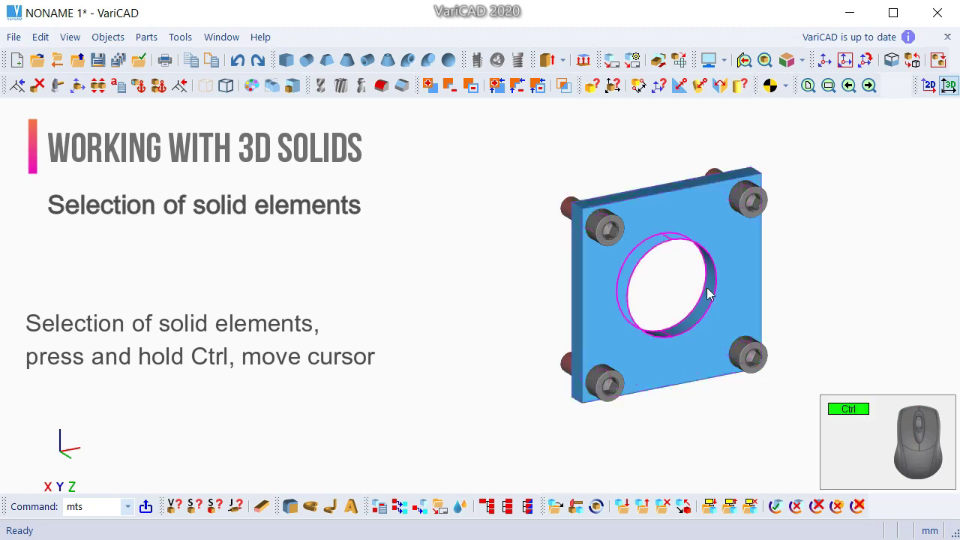
- Show the command list for the central hole element and dismiss it
{"action": "right_click", "coordinate": [711, 288]}
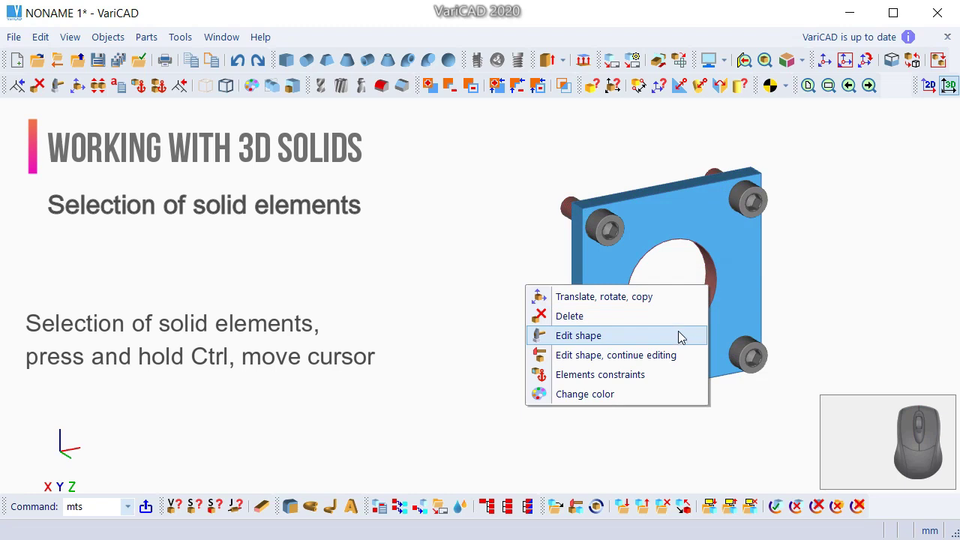
{"action": "left_click_drag", "start_coordinate": [797, 426], "coordinate": [750, 279]}
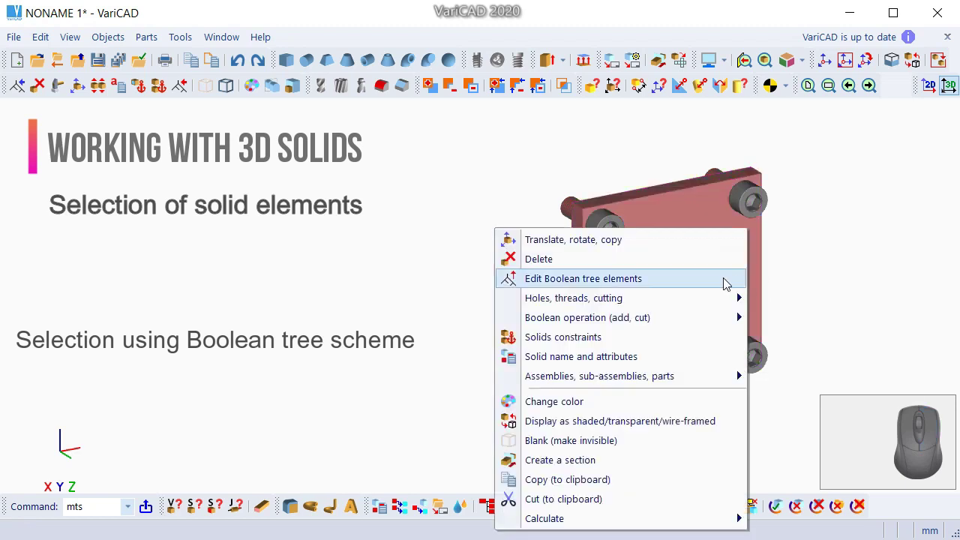
{"action": "left_click", "coordinate": [733, 284]}
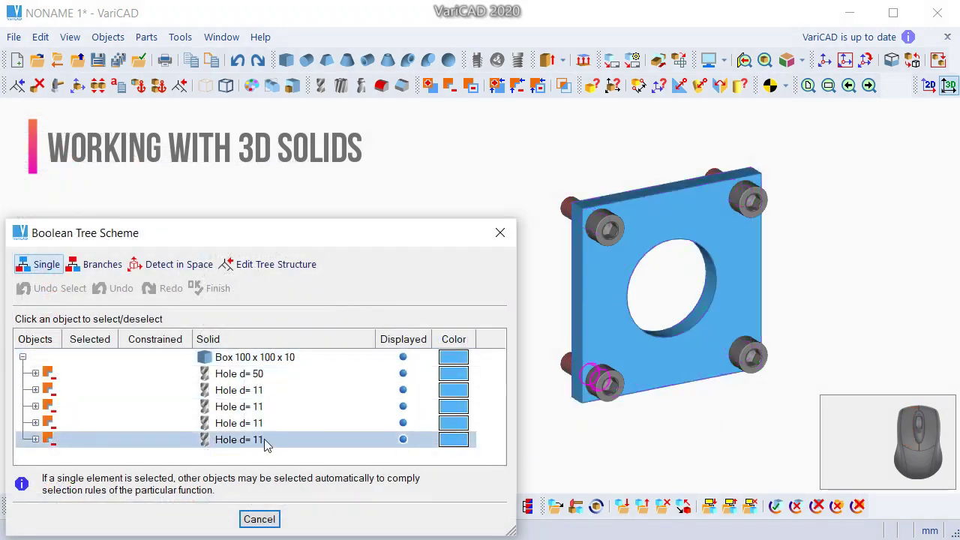
{"action": "left_click_drag", "start_coordinate": [291, 381], "coordinate": [268, 429]}
{"action": "left_click_drag", "start_coordinate": [477, 391], "coordinate": [390, 253]}
{"action": "left_click", "coordinate": [24, 87]}
{"action": "left_click", "coordinate": [525, 228]}
{"action": "left_click", "coordinate": [393, 254]}
{"action": "left_click_drag", "start_coordinate": [390, 253], "coordinate": [470, 434]}
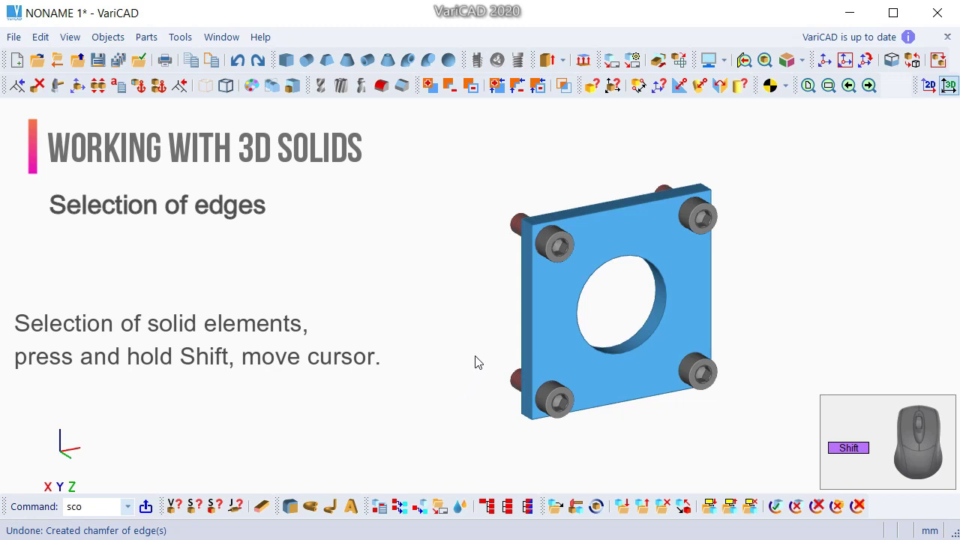
- Chamfer the edge of the large central hole with the default distance
{"action": "left_click", "coordinate": [535, 323]}
{"action": "left_click", "coordinate": [584, 318]}
{"action": "right_click", "coordinate": [627, 306]}
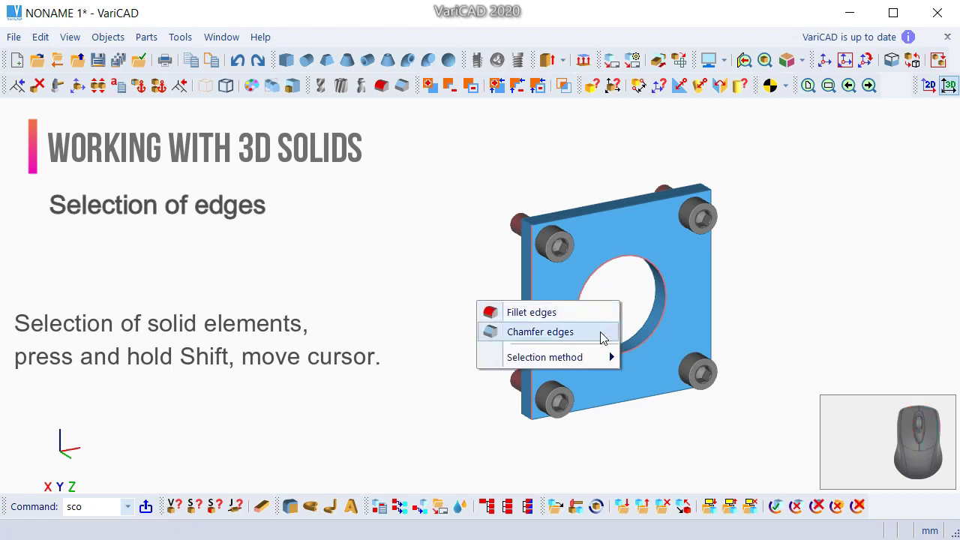
{"action": "left_click", "coordinate": [607, 336]}
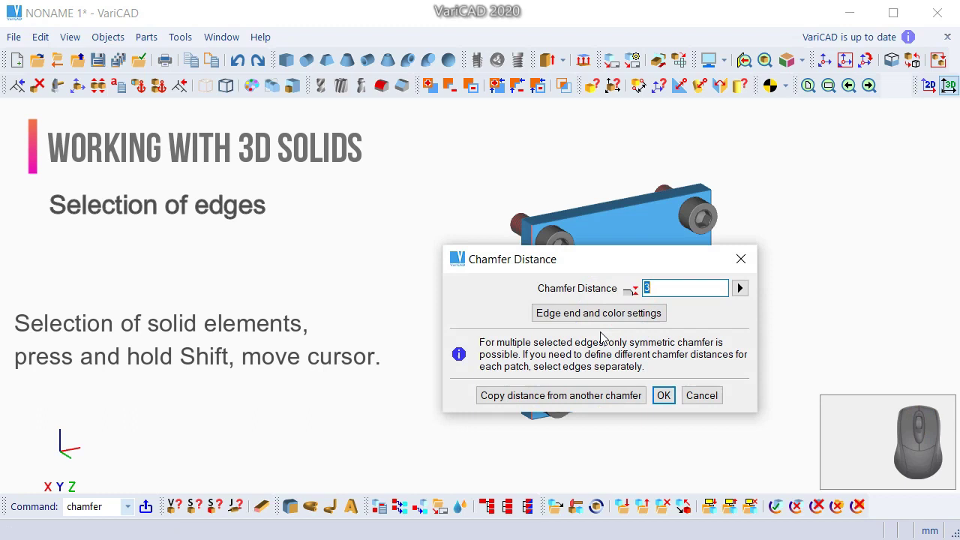
{"action": "left_click", "coordinate": [669, 402]}
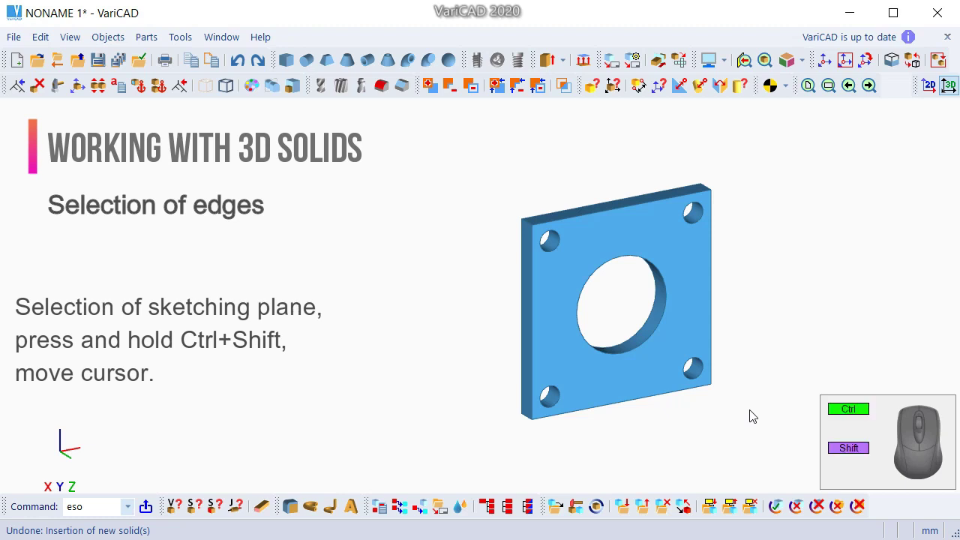
- Start Extrude Selected 2D Profiles into a Solid on the front face and pick the outline and hole profiles
{"action": "left_click", "coordinate": [697, 318]}
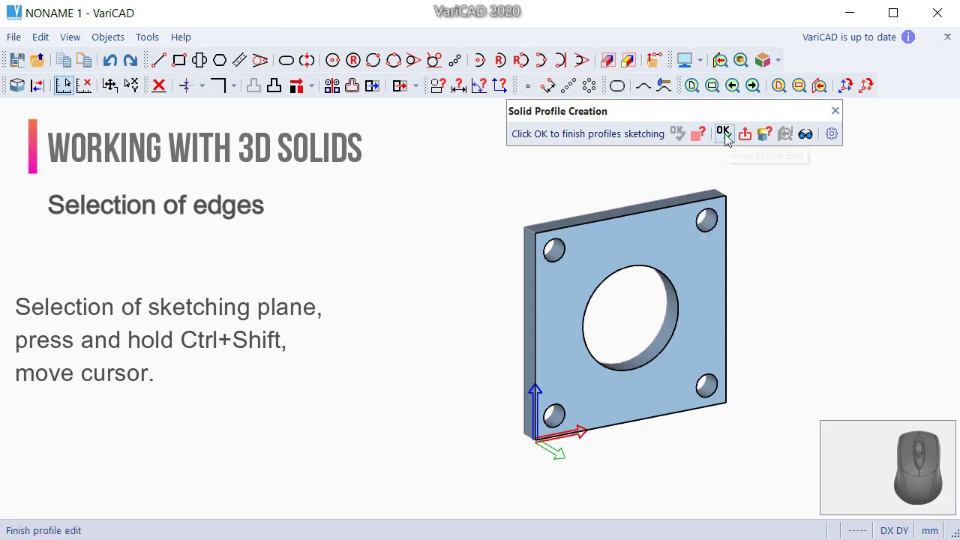
{"action": "left_click", "coordinate": [732, 139]}
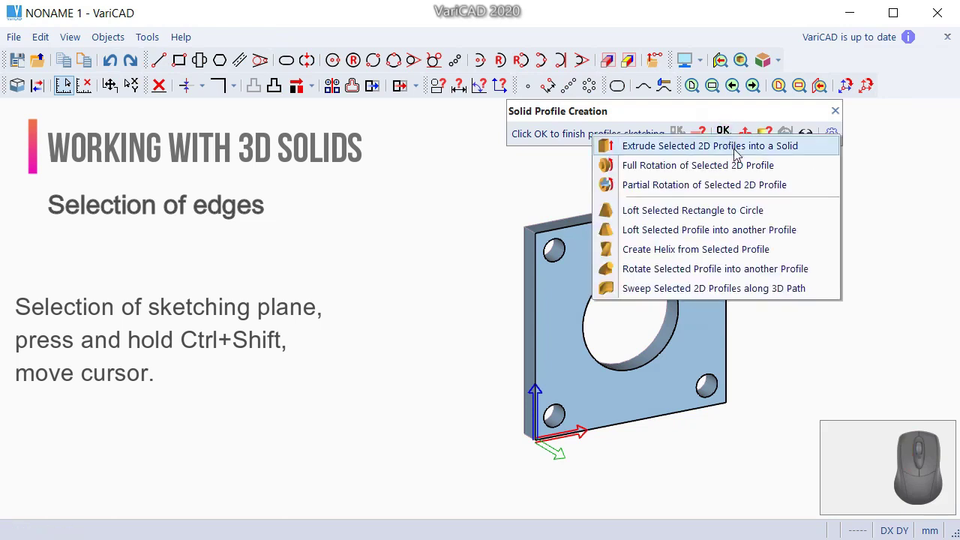
{"action": "left_click", "coordinate": [744, 155]}
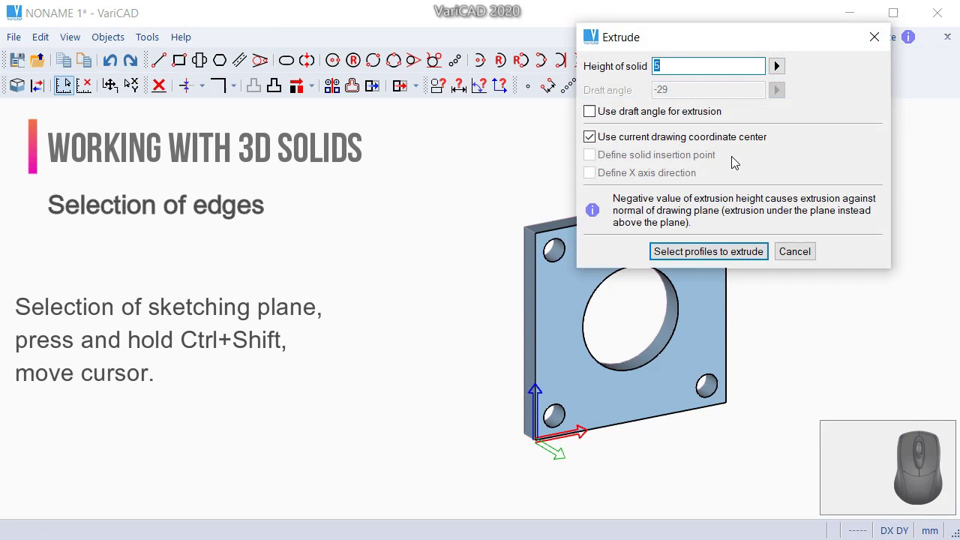
{"action": "left_click", "coordinate": [741, 255]}
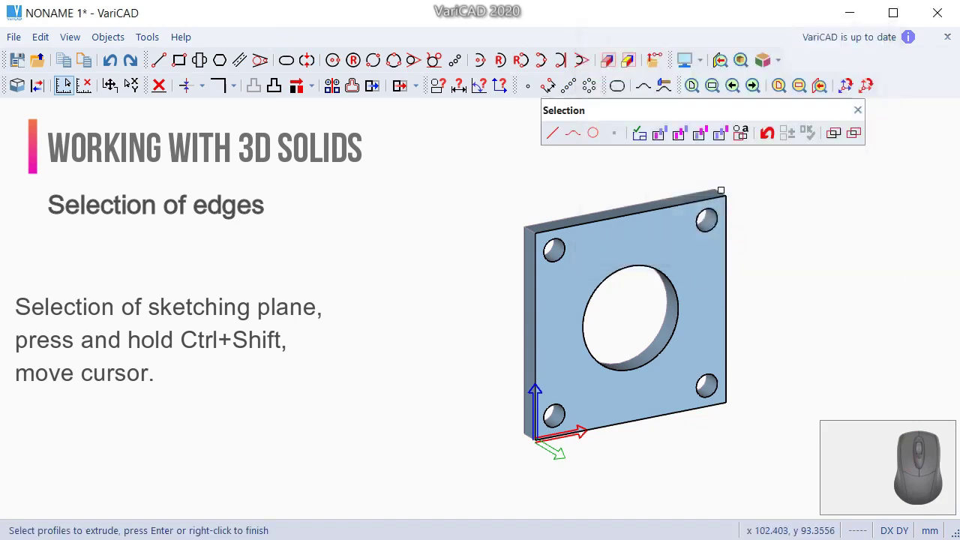
{"action": "left_click", "coordinate": [647, 142]}
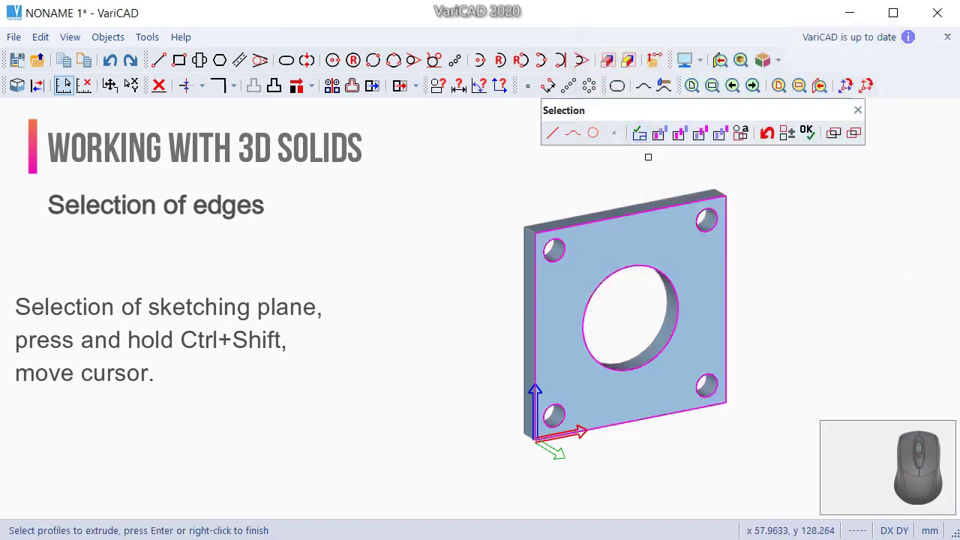